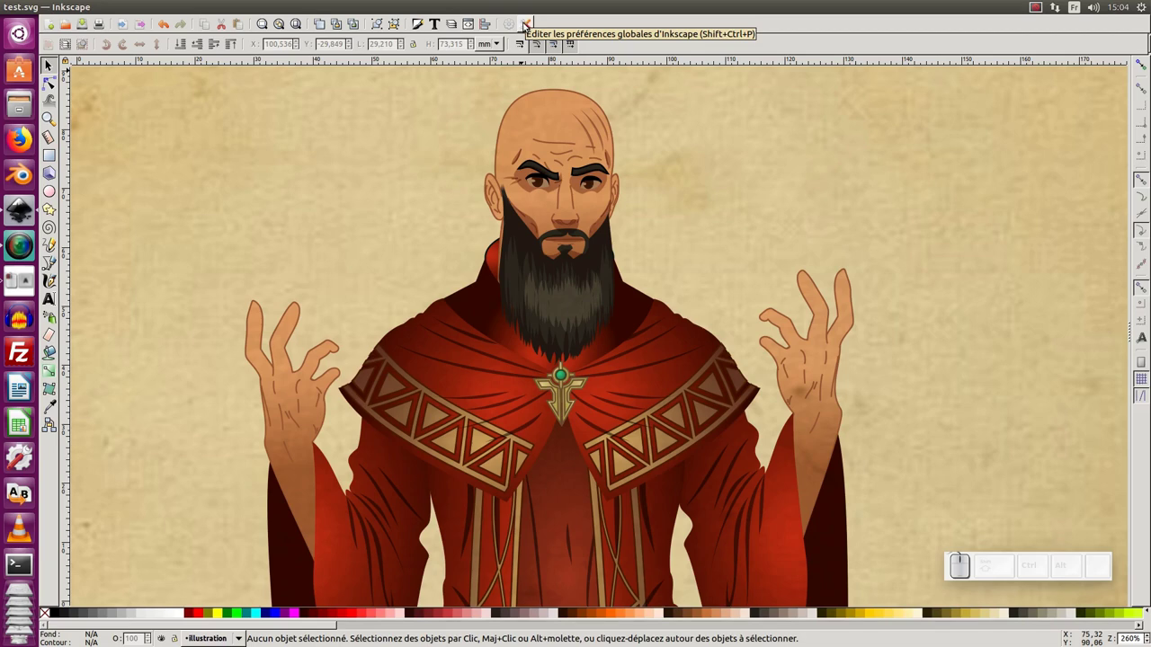
Step: Enable 'Prevent sharing of gradient definitions' in the Tools > Gradient preferences
click(528, 26)
drag(589, 27, 607, 123)
click(498, 353)
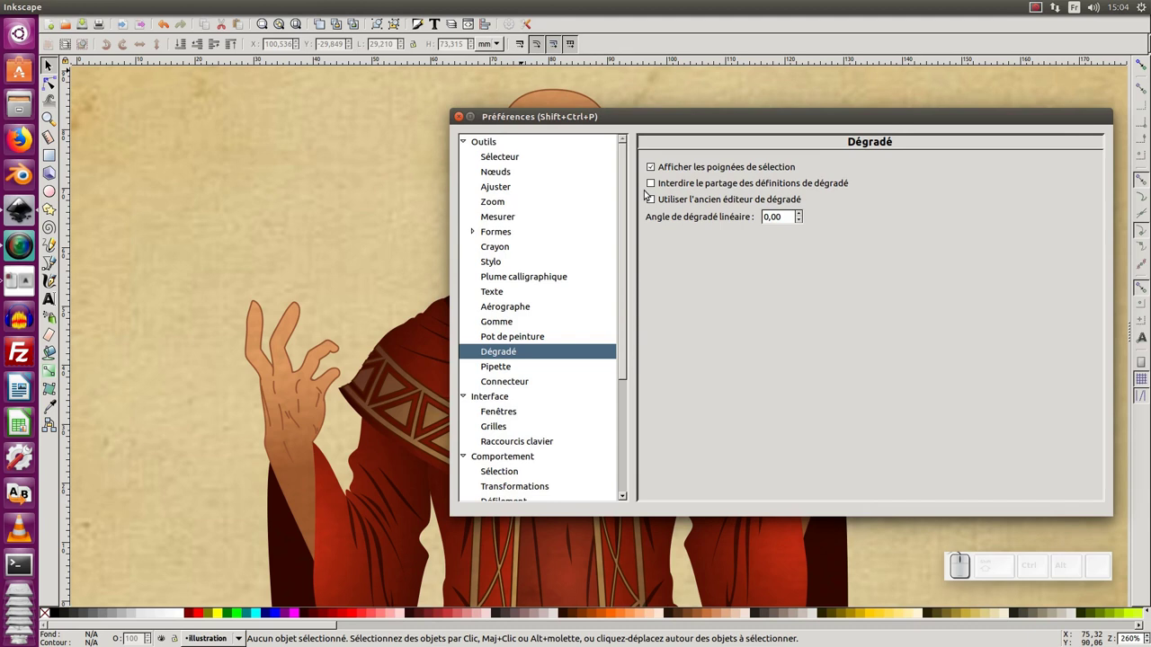
click(656, 186)
click(654, 187)
click(656, 188)
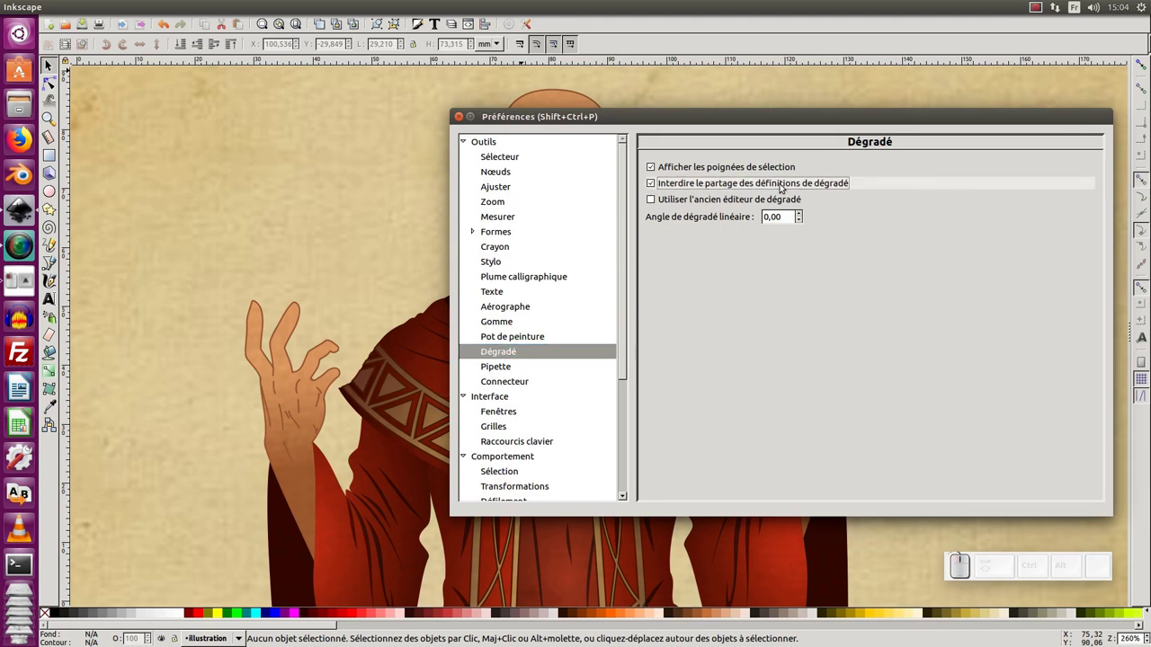
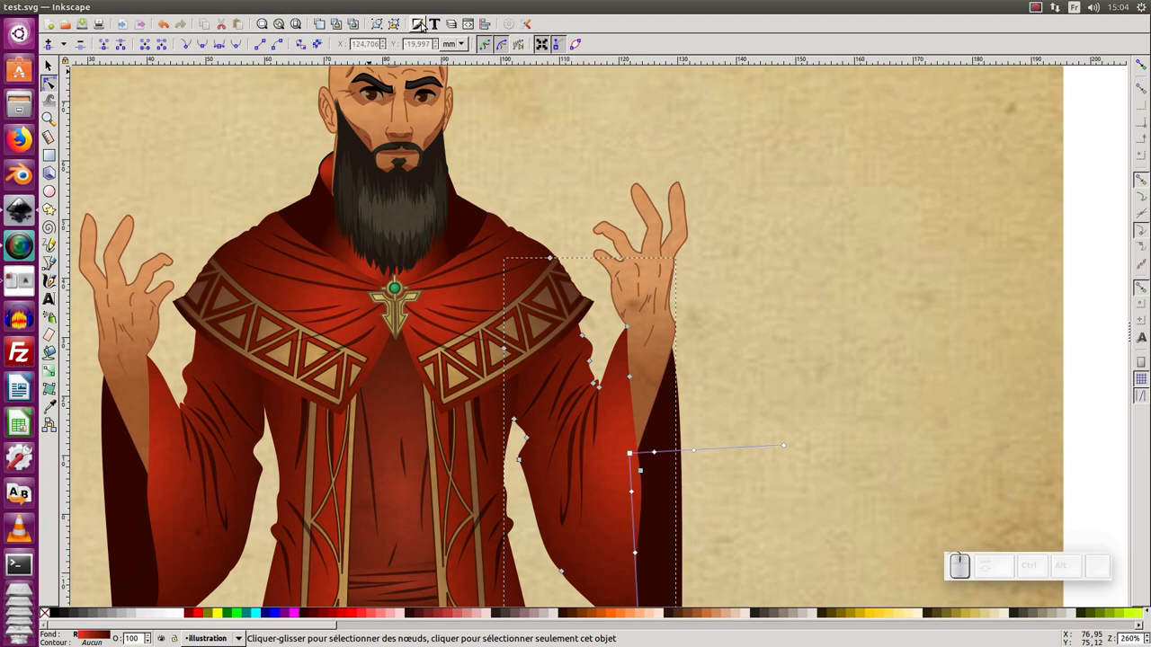
Step: Show the Fill and Stroke settings for the selected right-hand sleeve's gradient stop
click(425, 26)
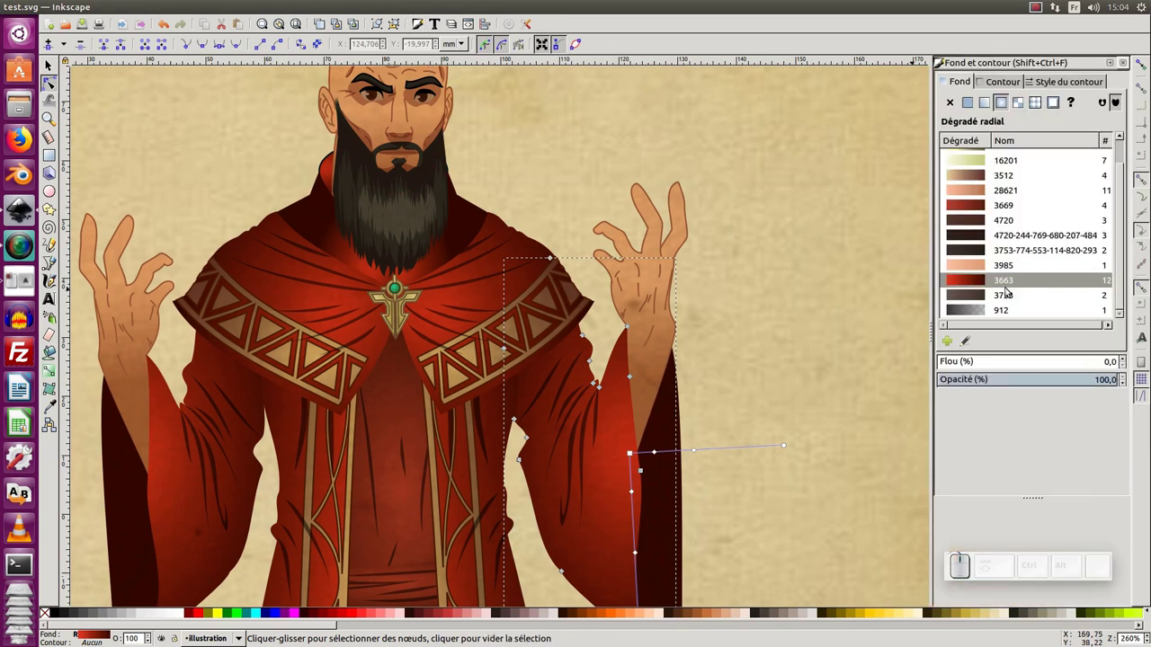
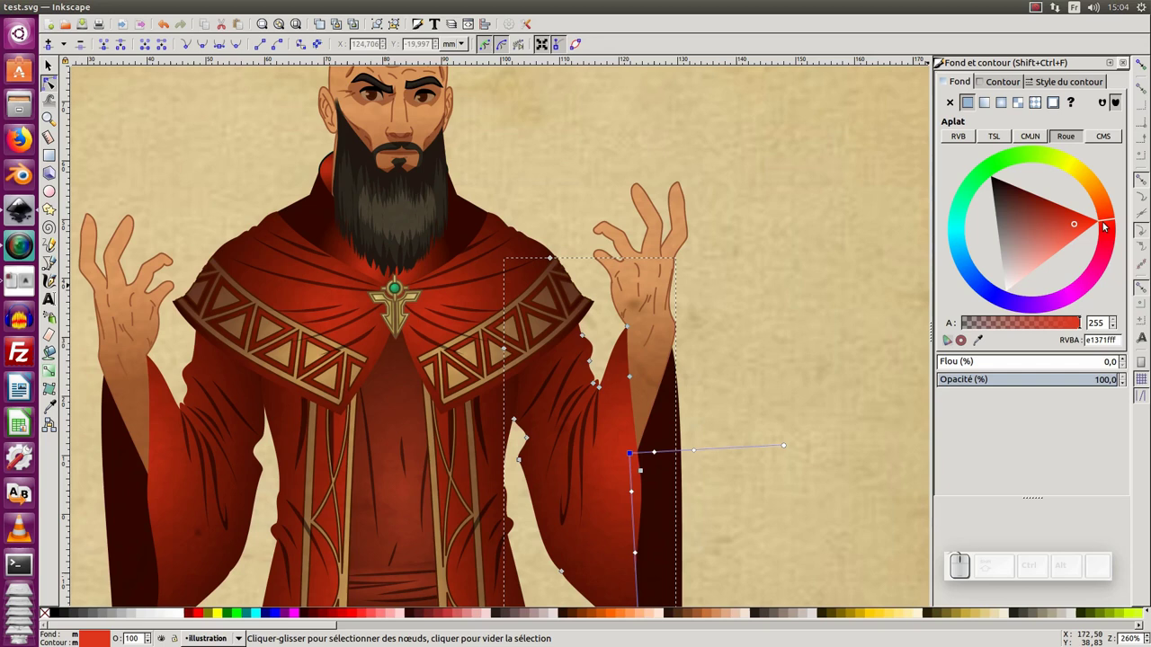
Step: Recolor the selected gradient stop of the right sleeve to teal-blue
click(968, 264)
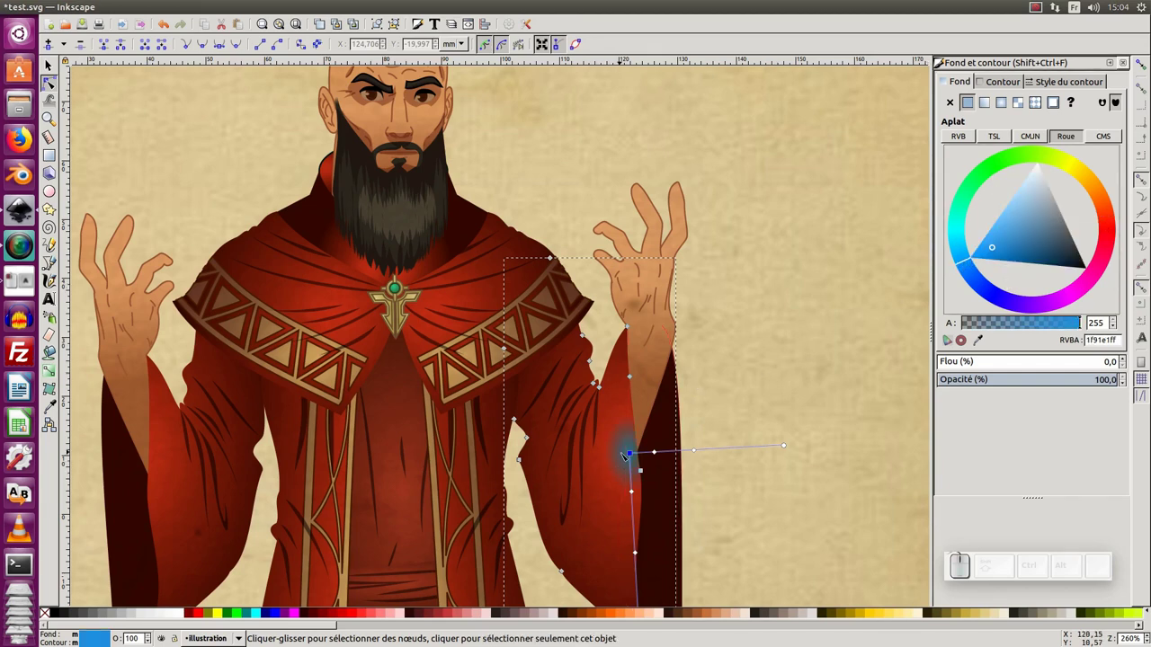
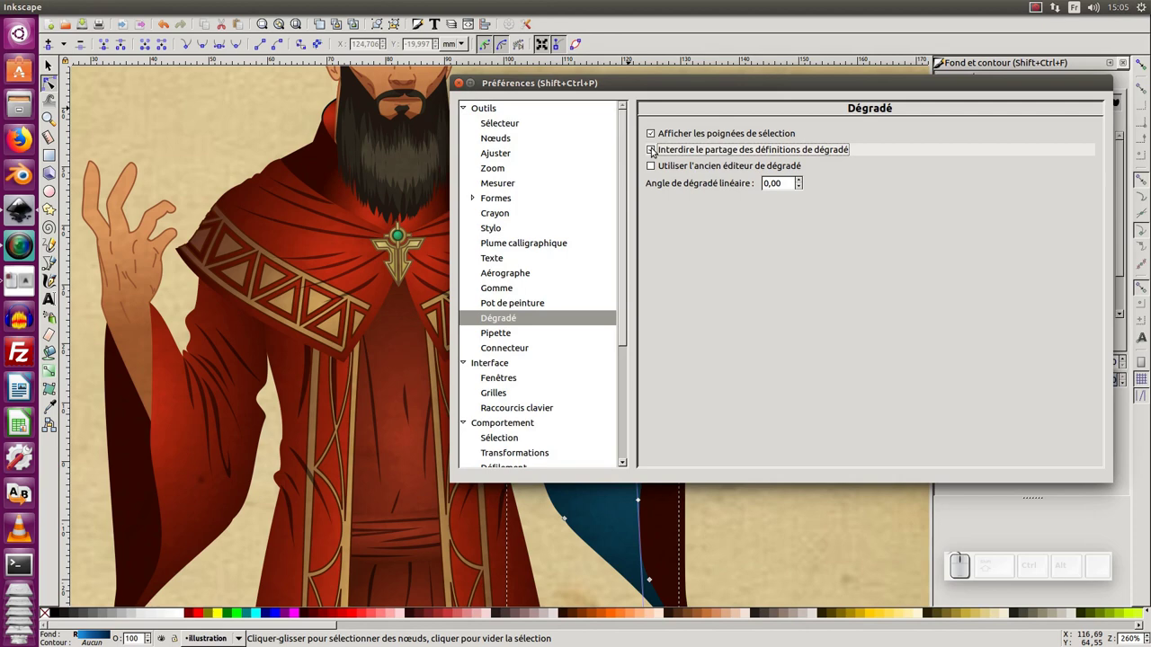
Step: Untick 'Prevent sharing of gradient definitions', close Preferences and undo the sleeve recolouring
click(655, 154)
click(466, 88)
key(ctrl+z)
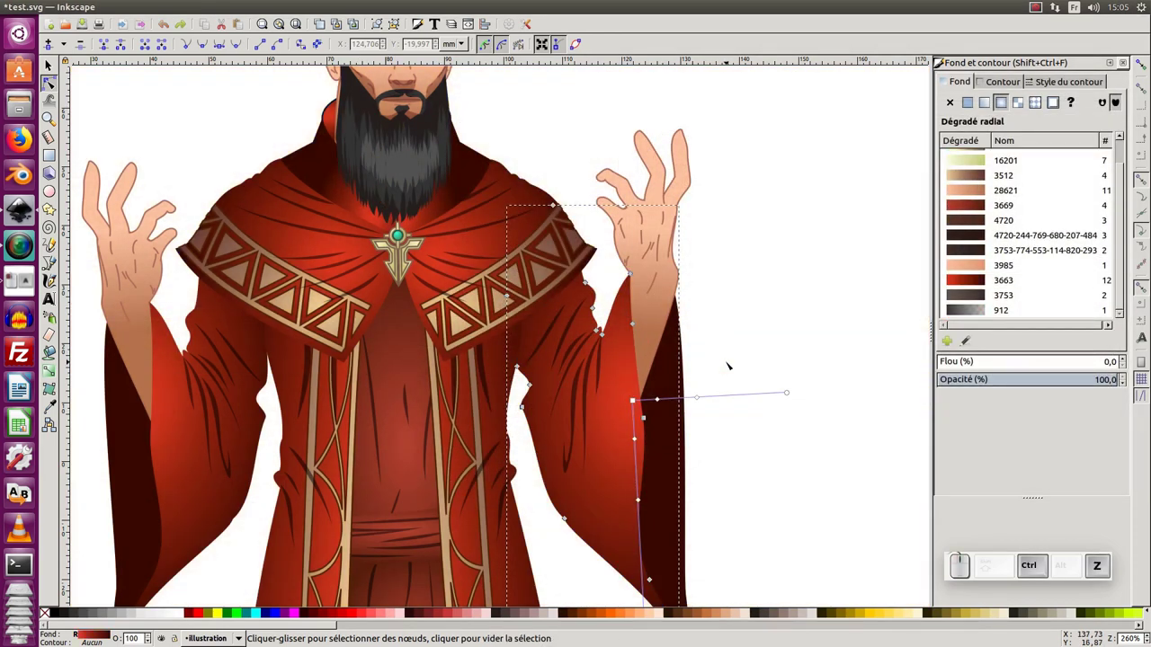
key(ctrl+shift+z)
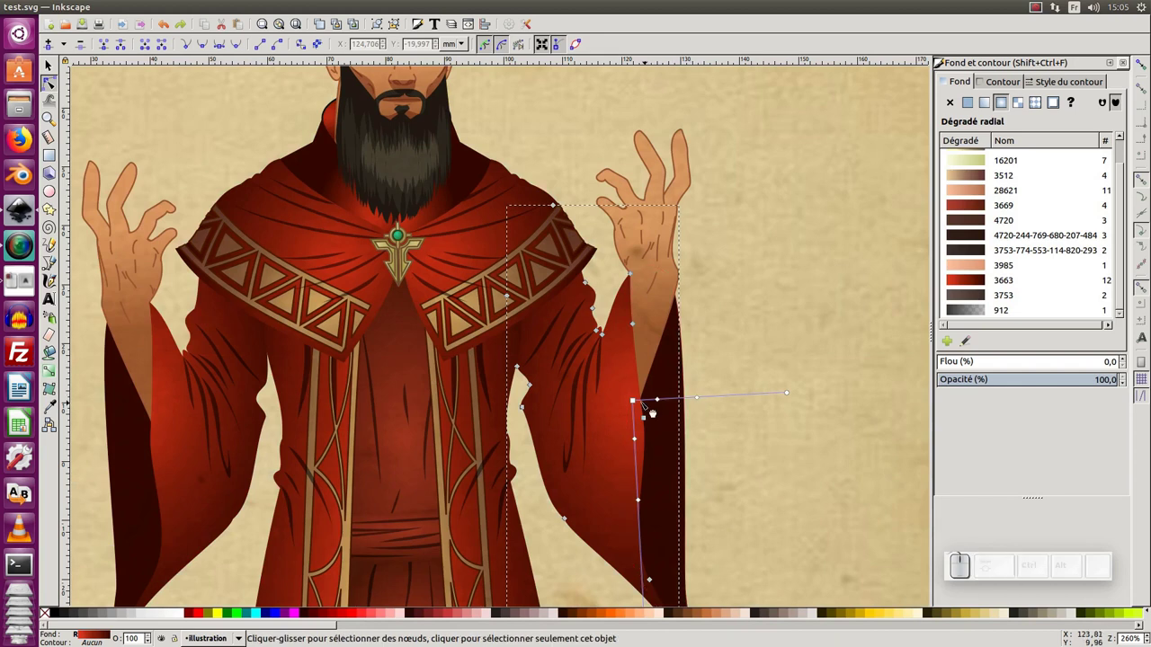